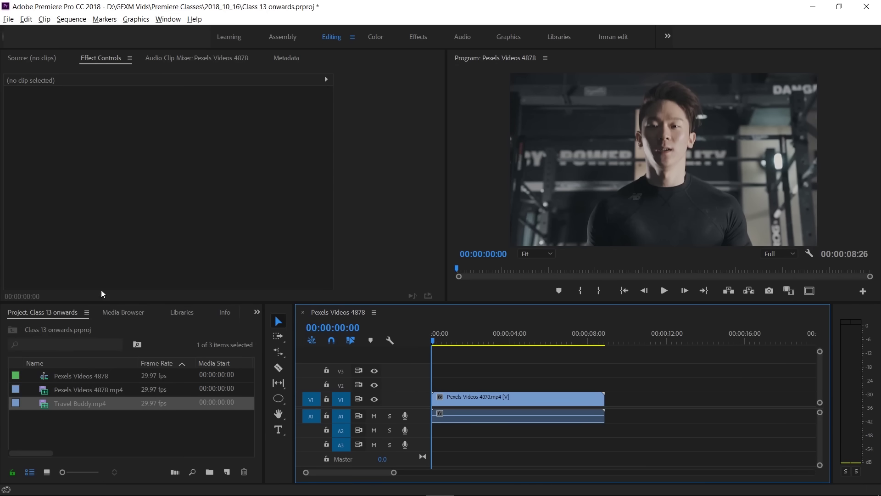
Step: Select the Pexels Videos 4878 clip on V1 to show its Motion and Opacity properties
{"action": "left_click_drag", "start_coordinate": [449, 340], "coordinate": [444, 341]}
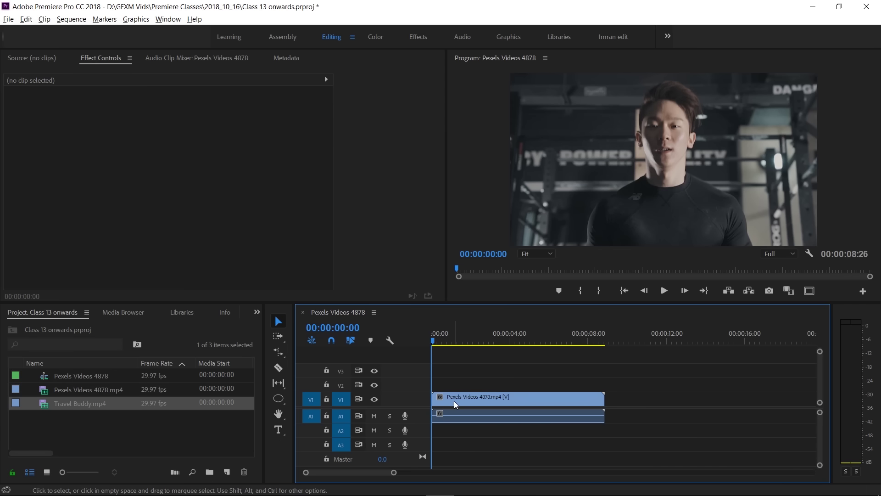
Step: Put Travel Buddy.mp4 on V2 above the interview clip and scrub a few seconds in to preview
{"action": "left_click", "coordinate": [458, 404]}
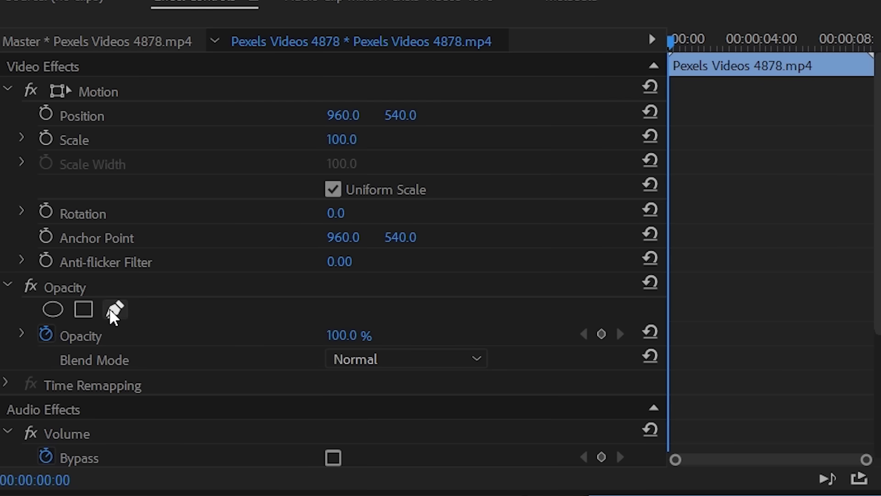
{"action": "left_click_drag", "start_coordinate": [111, 430], "coordinate": [479, 343]}
{"action": "left_click_drag", "start_coordinate": [479, 342], "coordinate": [472, 386]}
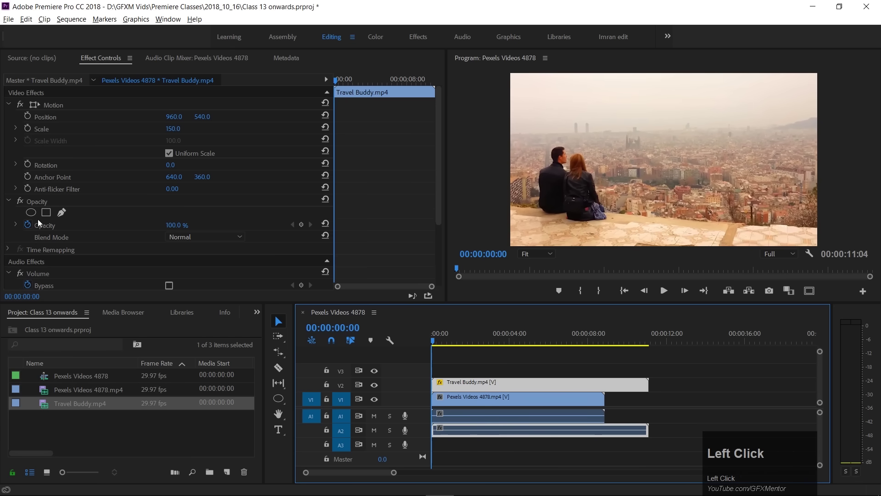
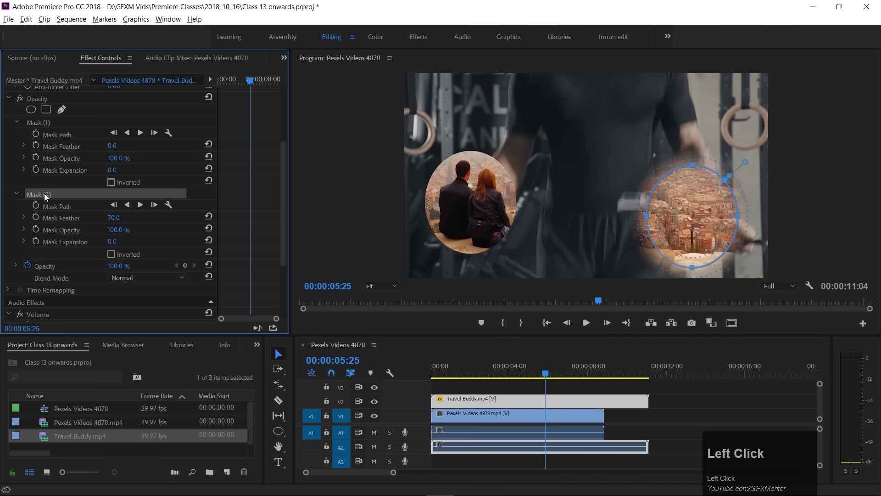
Step: Remove the extra mask and raise the oval mask's feather, playing back to check
{"action": "key", "text": "Delete"}
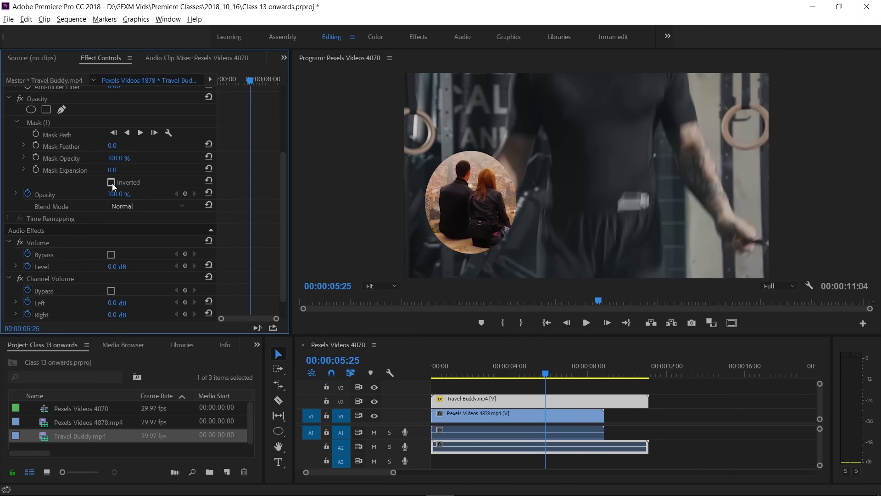
{"action": "left_click_drag", "start_coordinate": [116, 186], "coordinate": [443, 375]}
{"action": "key", "text": "space"}
{"action": "key", "text": "space"}
Step: Settle the Mask Feather at 65, preview the soft edge and return the playhead to the start
{"action": "left_click_drag", "start_coordinate": [483, 376], "coordinate": [501, 152]}
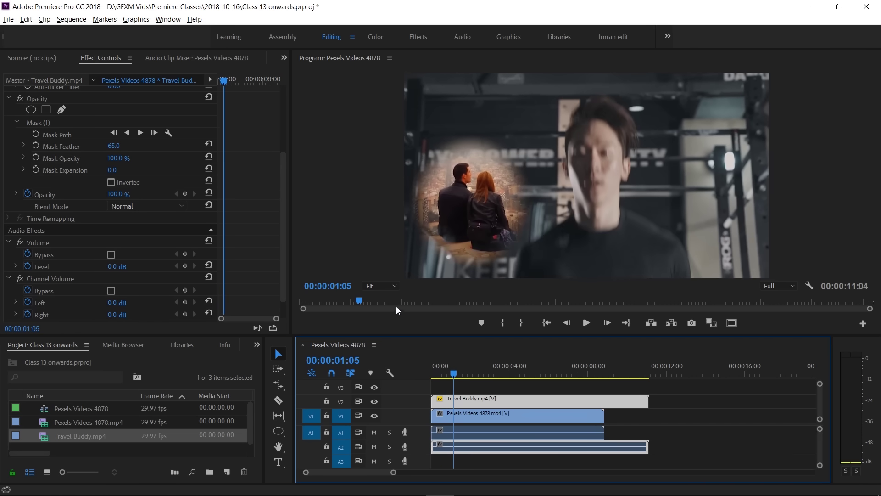
{"action": "key", "text": "space"}
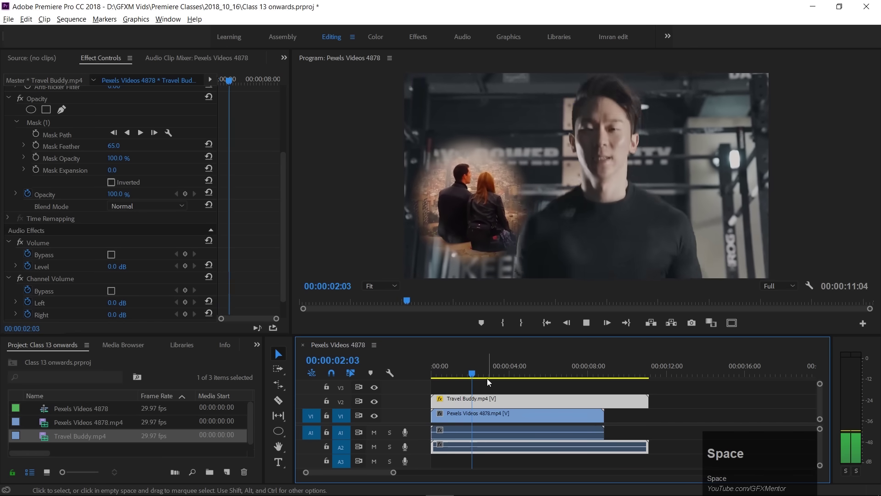
{"action": "left_click_drag", "start_coordinate": [477, 375], "coordinate": [36, 159]}
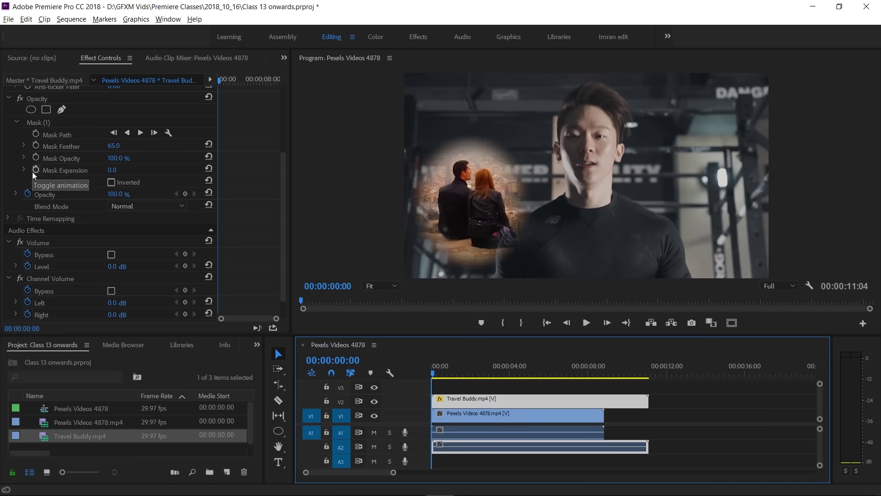
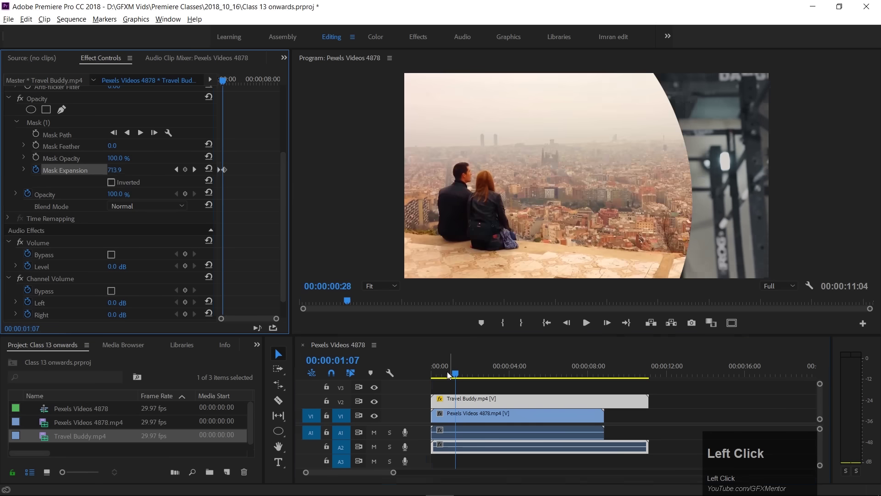
Step: Play back the Mask Expansion animation growing the travel clip to fill the frame
{"action": "key", "text": "space"}
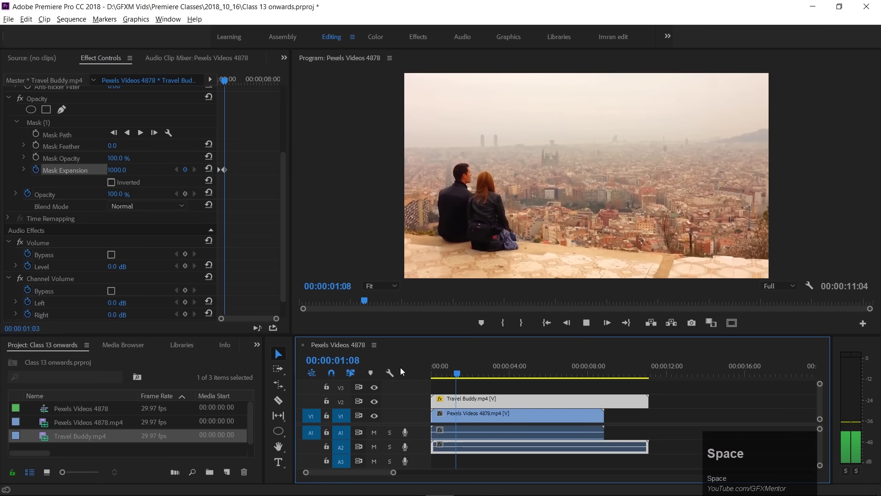
{"action": "left_click", "coordinate": [453, 376]}
{"action": "key", "text": "space"}
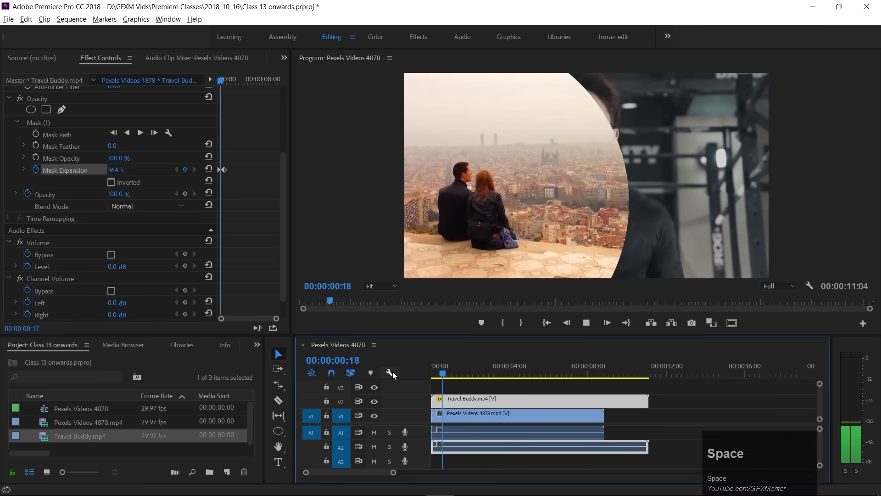
Step: Raise Mask Feather to 152 and preview the feathered growing mask
{"action": "left_click", "coordinate": [457, 377]}
{"action": "key", "text": "space"}
{"action": "left_click_drag", "start_coordinate": [457, 379], "coordinate": [311, 351]}
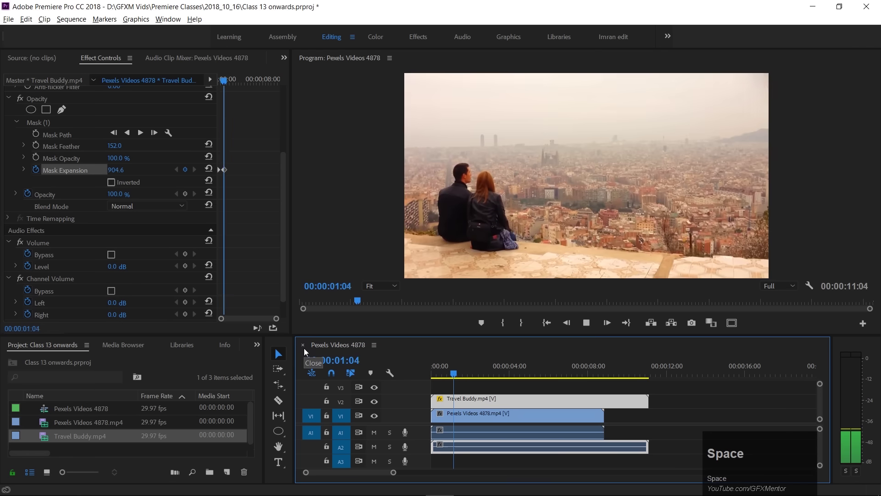
{"action": "key", "text": "space"}
Step: Show the oval mask outline, keyframe its path toward the frame centre and play back the move
{"action": "left_click_drag", "start_coordinate": [460, 376], "coordinate": [38, 175]}
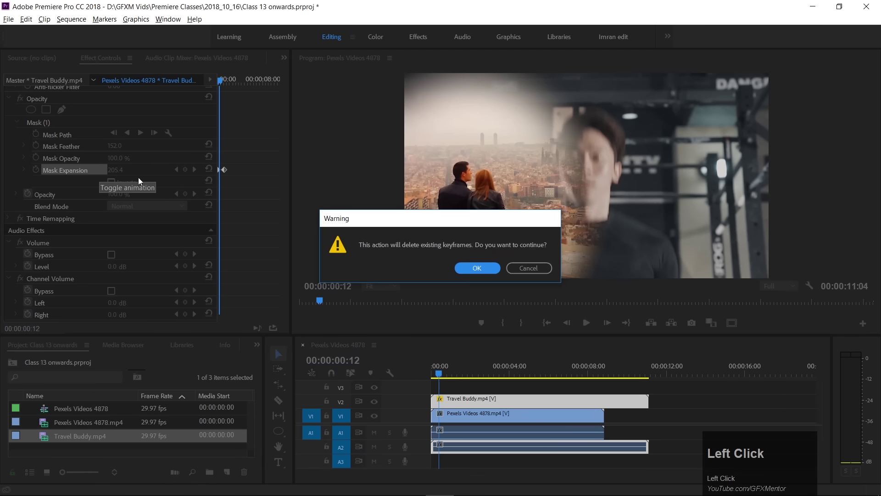
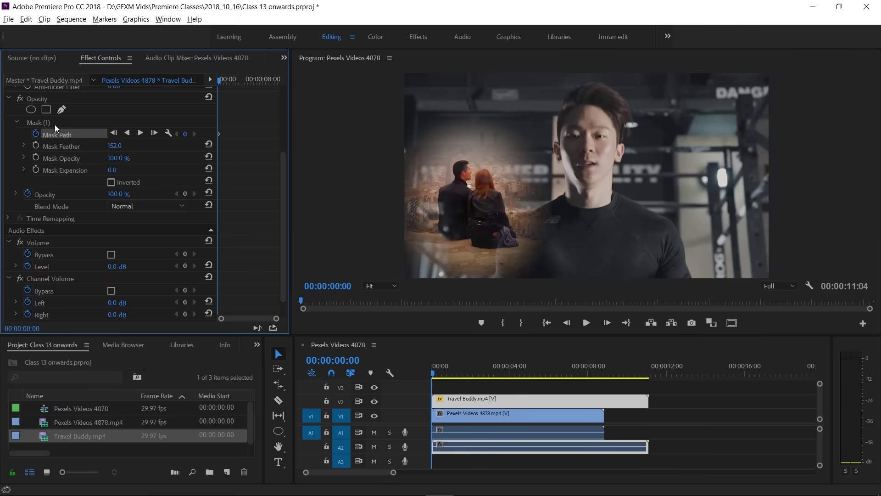
{"action": "left_click", "coordinate": [73, 125]}
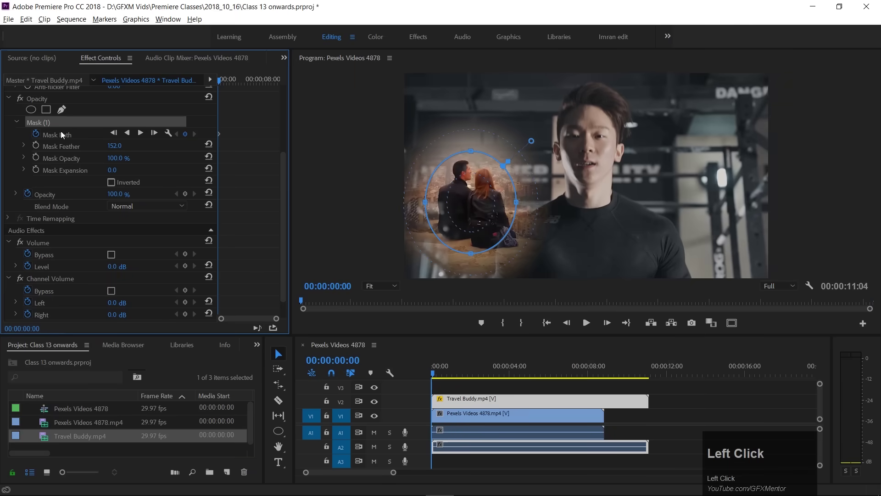
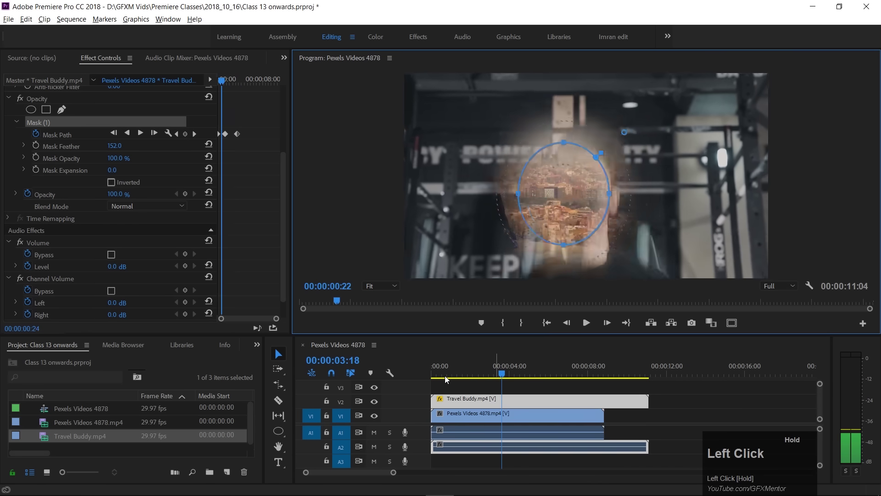
{"action": "left_click_drag", "start_coordinate": [329, 379], "coordinate": [255, 378]}
{"action": "key", "text": "space"}
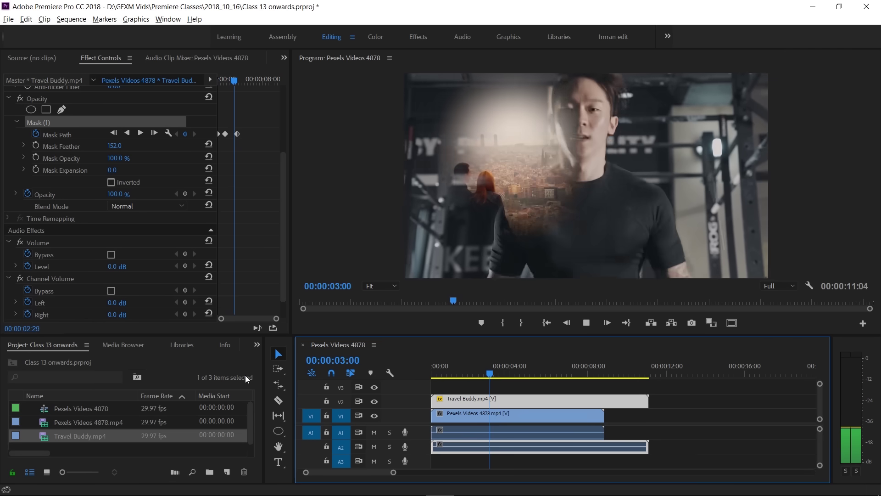
{"action": "key", "text": "space"}
Step: Back at the sequence start, reposition the oval over the couple as the first path keyframe
{"action": "left_click_drag", "start_coordinate": [524, 376], "coordinate": [534, 180]}
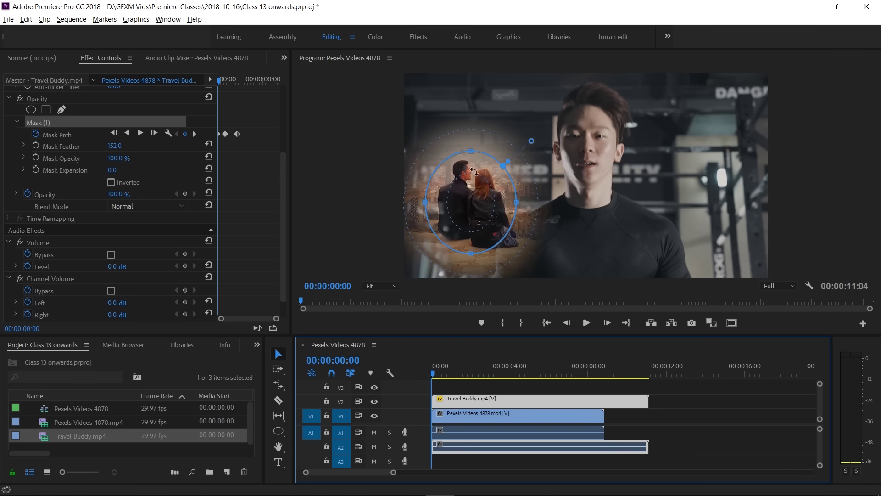
{"action": "left_click_drag", "start_coordinate": [436, 376], "coordinate": [31, 99]}
{"action": "left_click", "coordinate": [18, 125]}
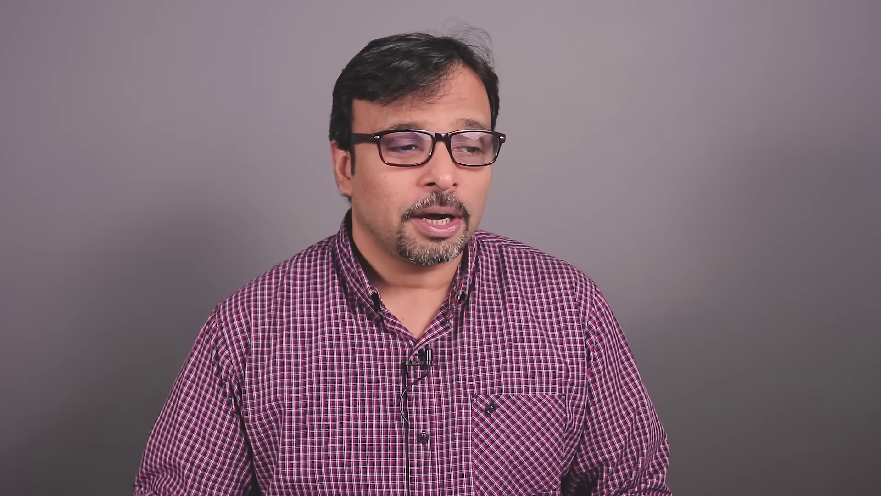